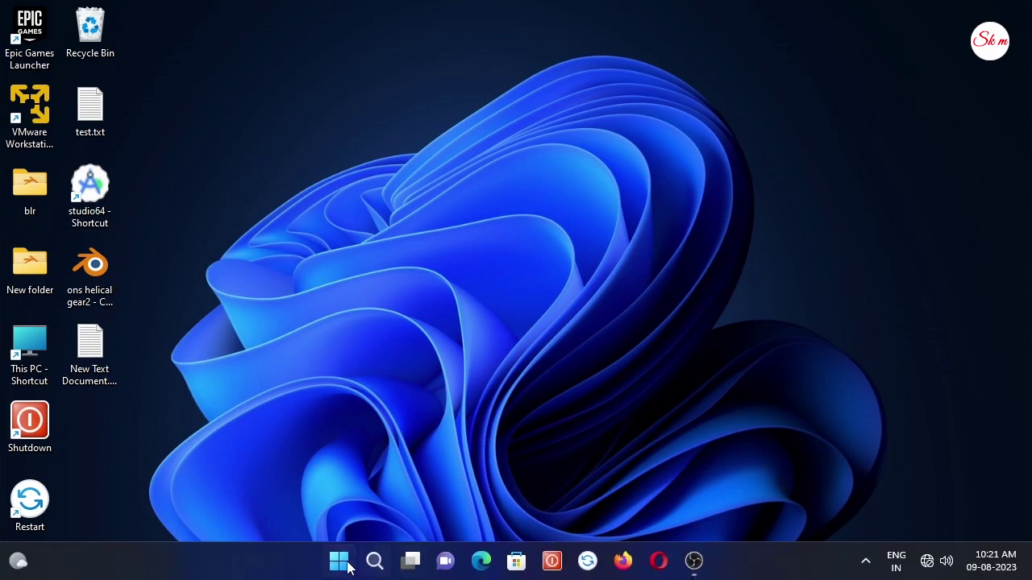
- Search the Start menu for 'x' so XAMPP Control Panel appears as best match
left_click(357, 564)
key("x")
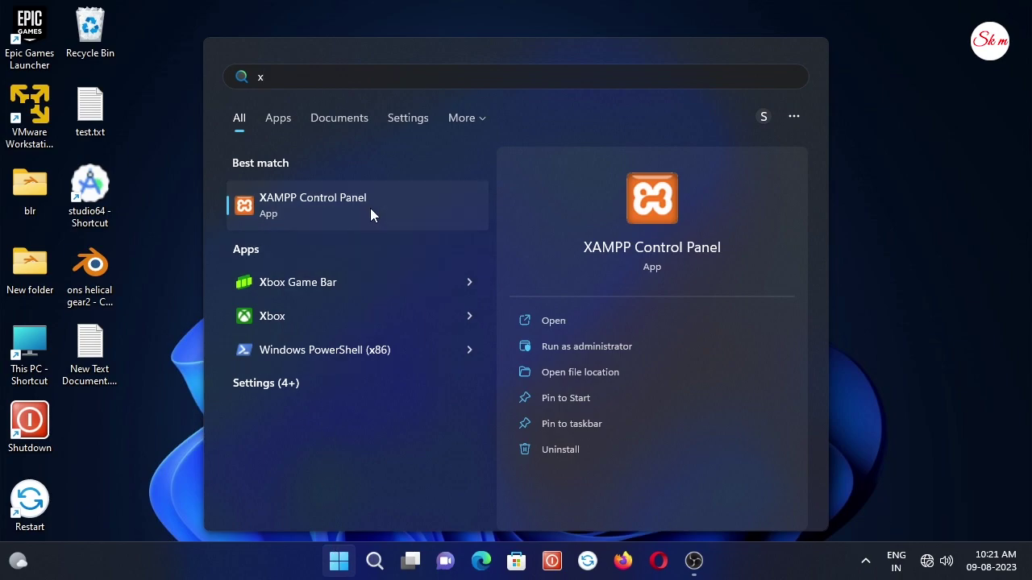
- Launch XAMPP Control Panel, where Apache reports port 80 already in use
left_click(390, 213)
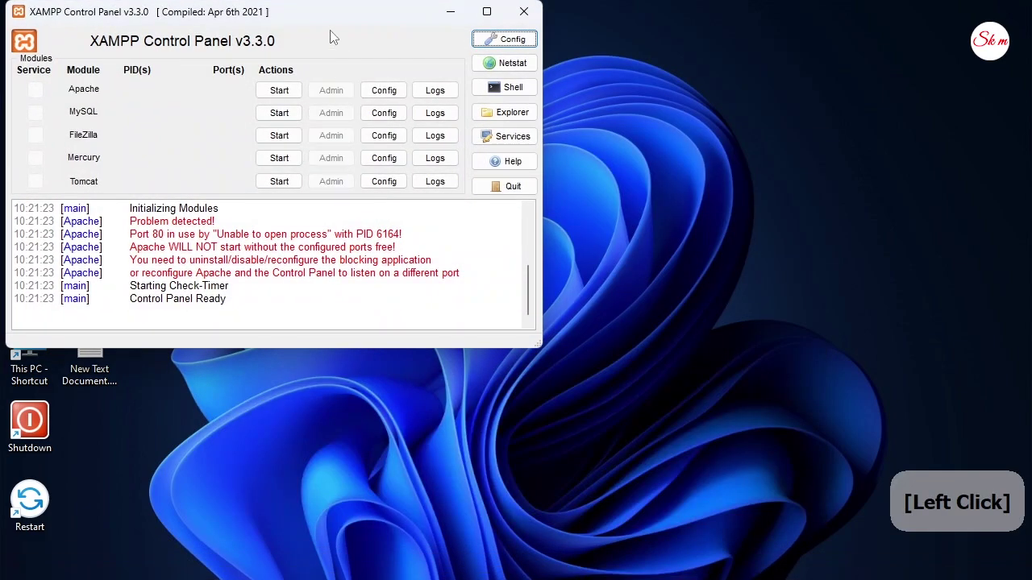
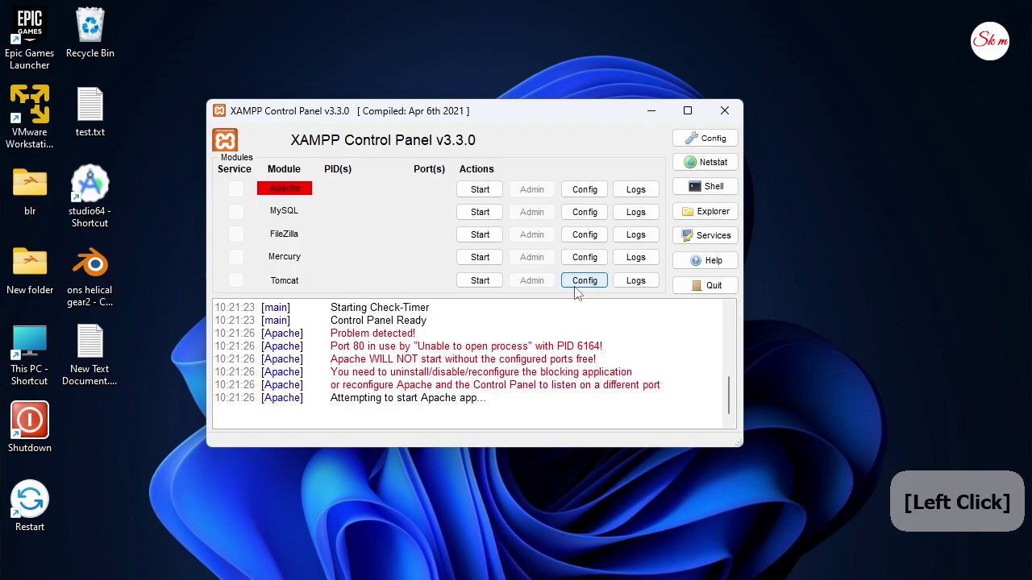
- Load Apache's httpd.conf in Notepad and reach the Edit commands for Replace
left_click(643, 206)
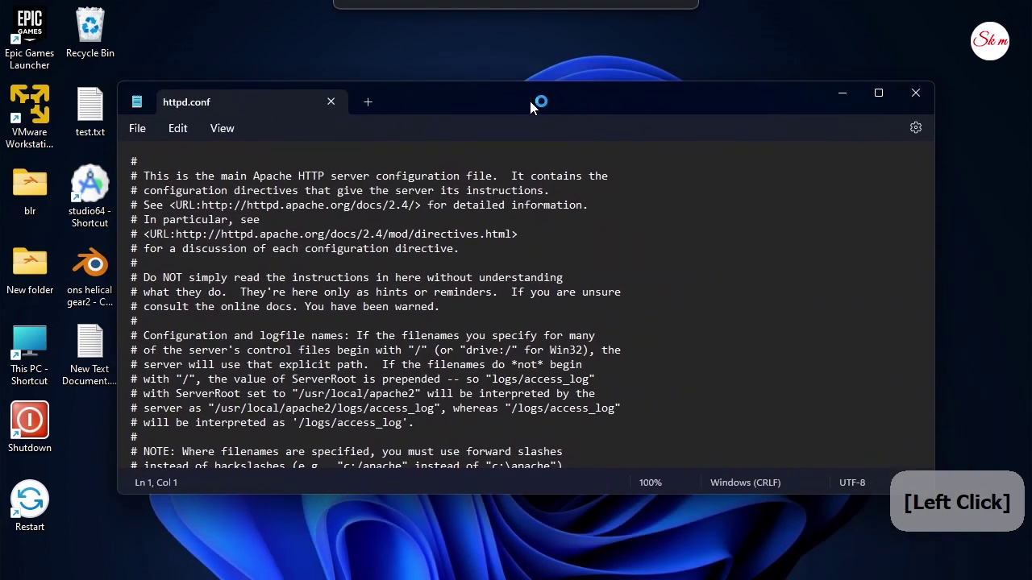
left_click(182, 137)
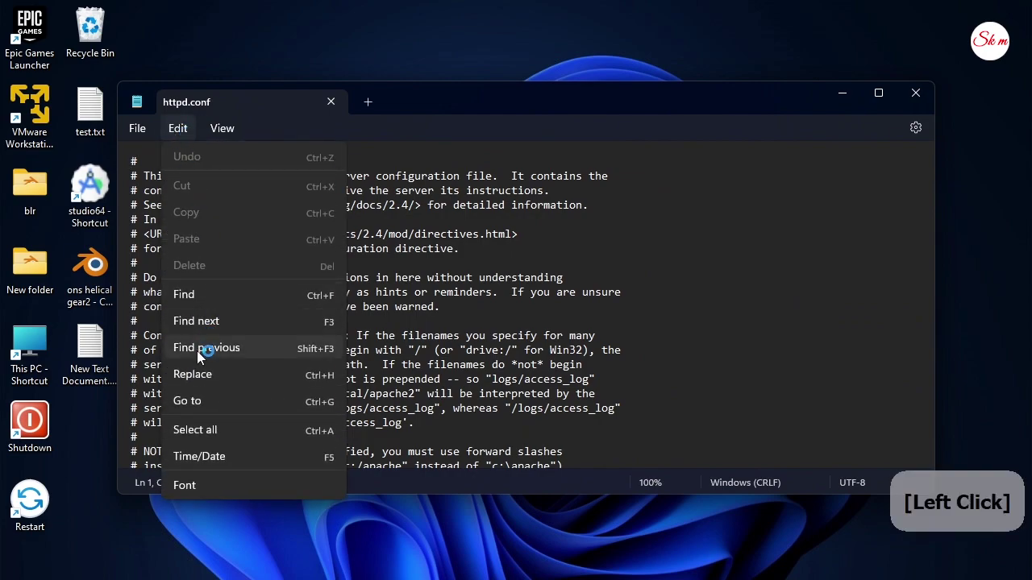
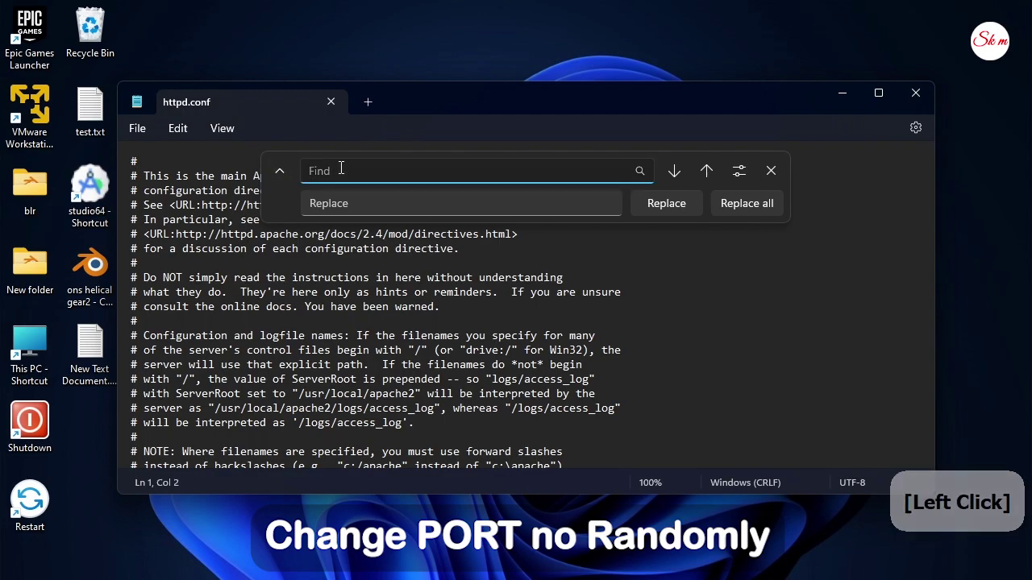
- Replace every 80 with 1008 in httpd.conf, then save and close the file
key("8")
key("0")
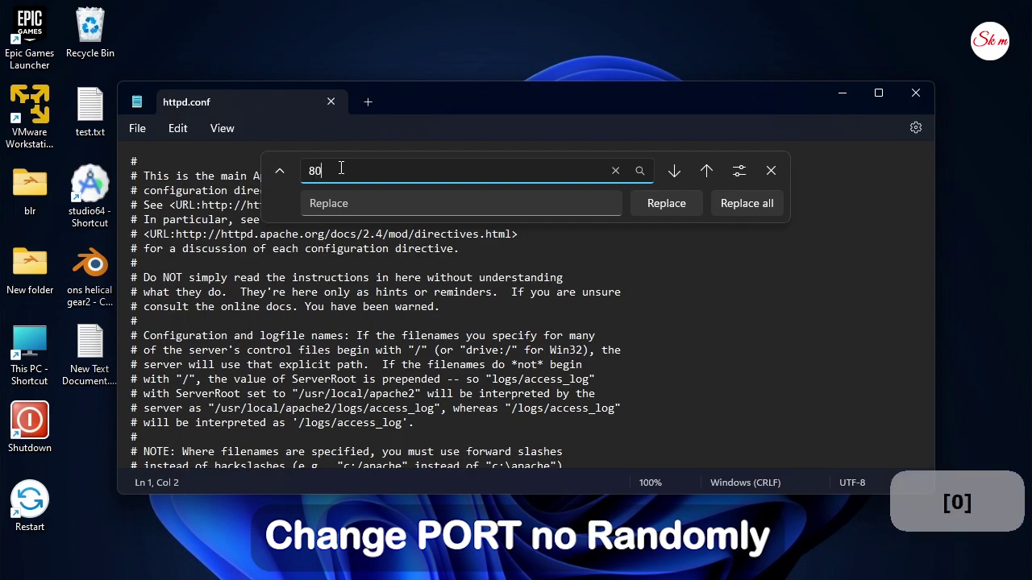
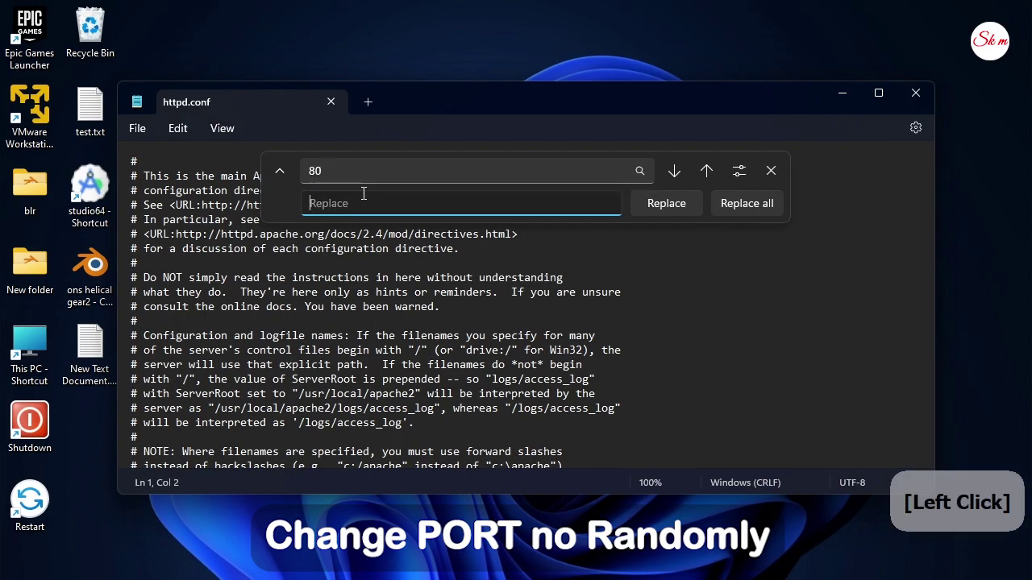
key("1")
key("0")
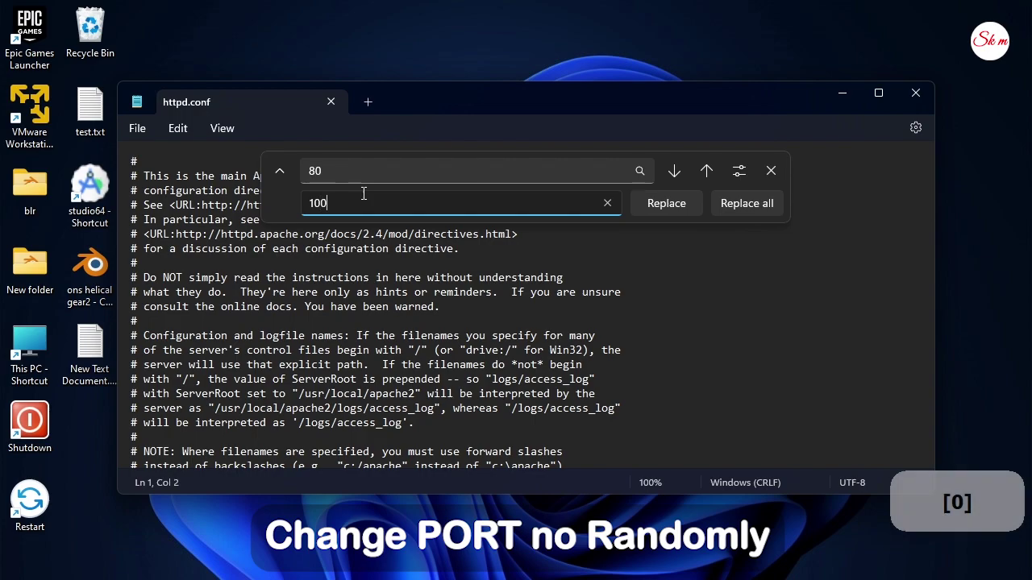
key("8")
left_click(679, 173)
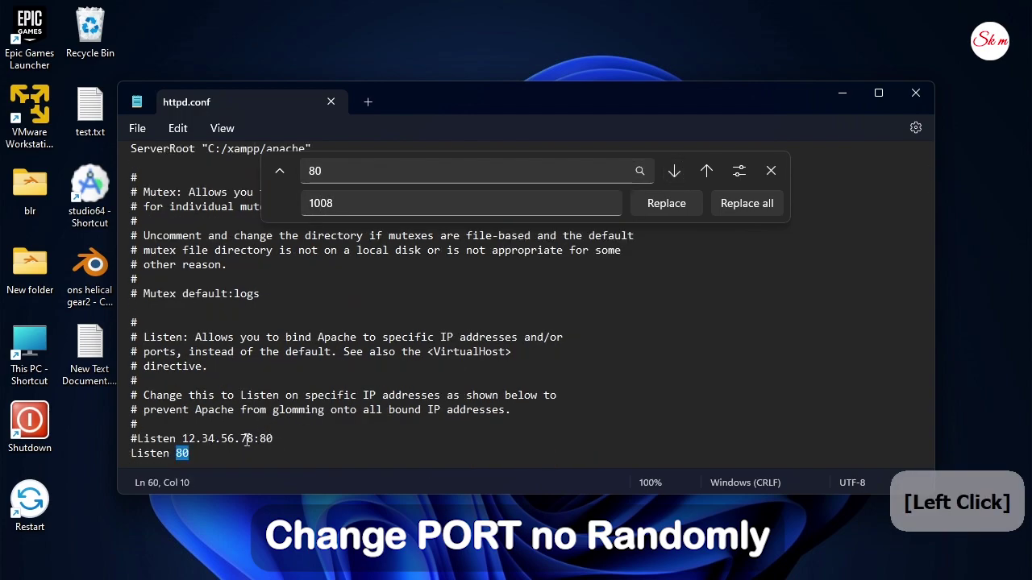
left_click(754, 213)
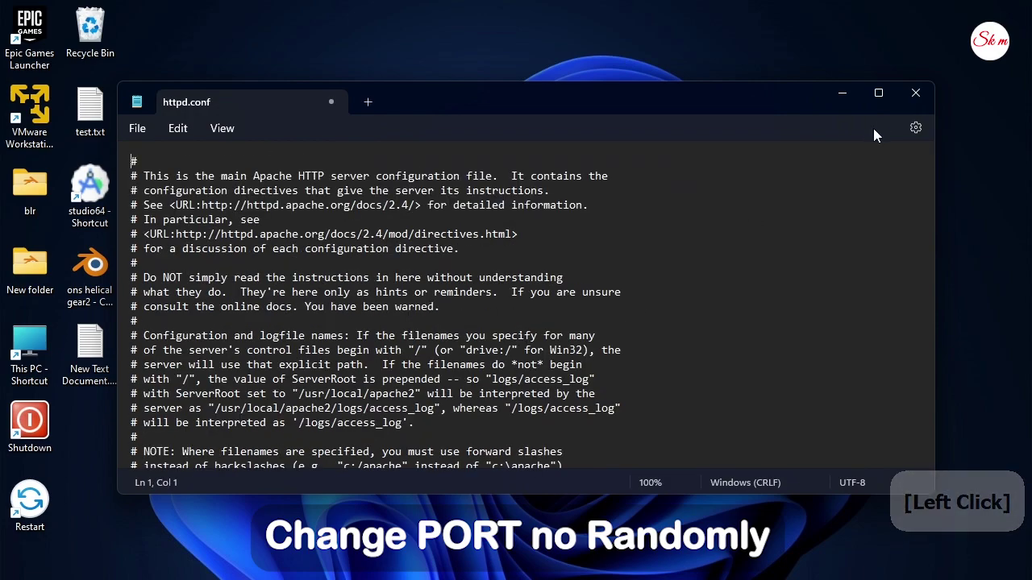
left_click(920, 100)
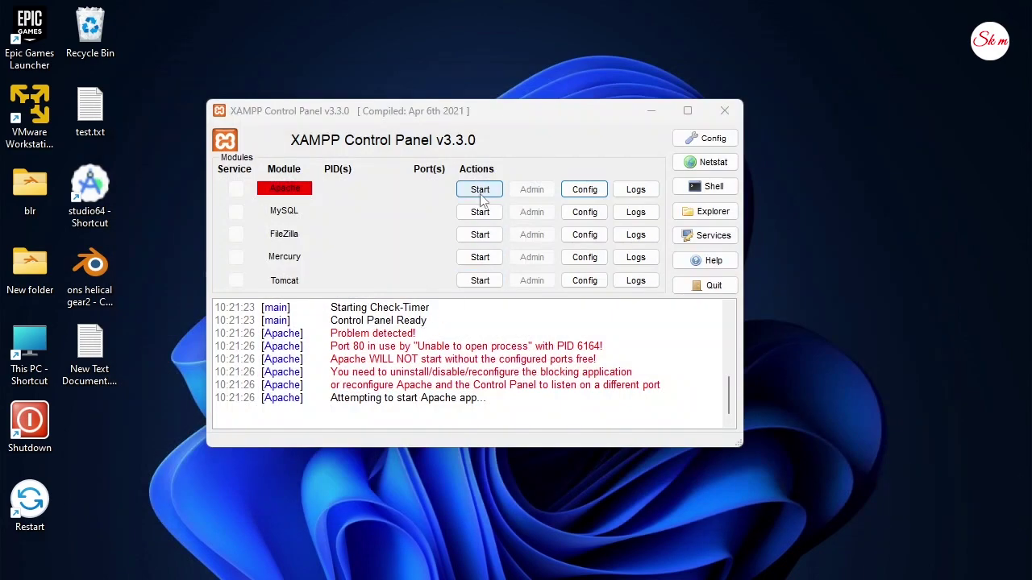
- Start Apache in XAMPP so it runs on ports 443 and 1008
left_click(483, 193)
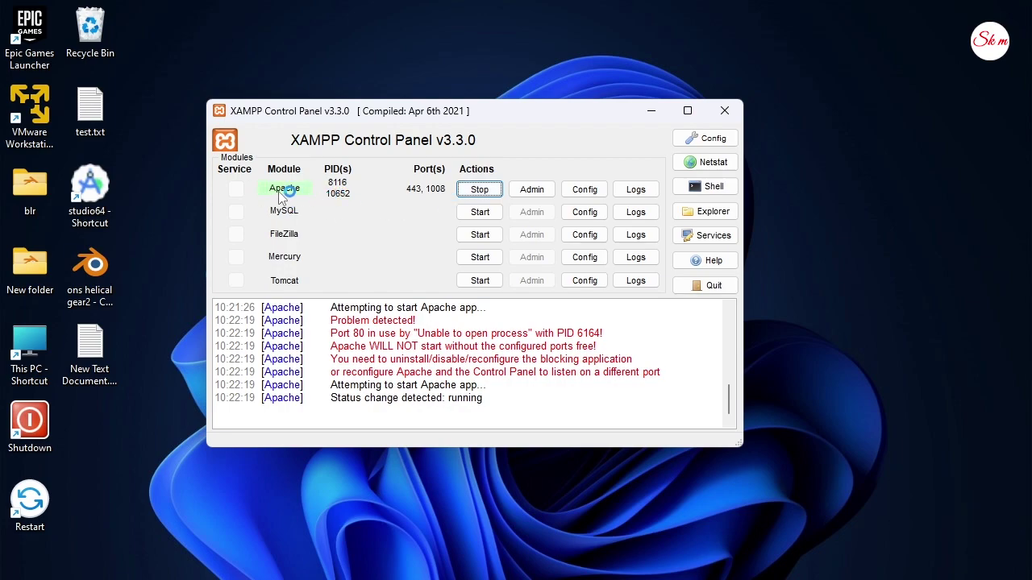
- View the localhost XAMPP dashboard in Firefox via Apache's Admin, then close the browser
left_click(523, 197)
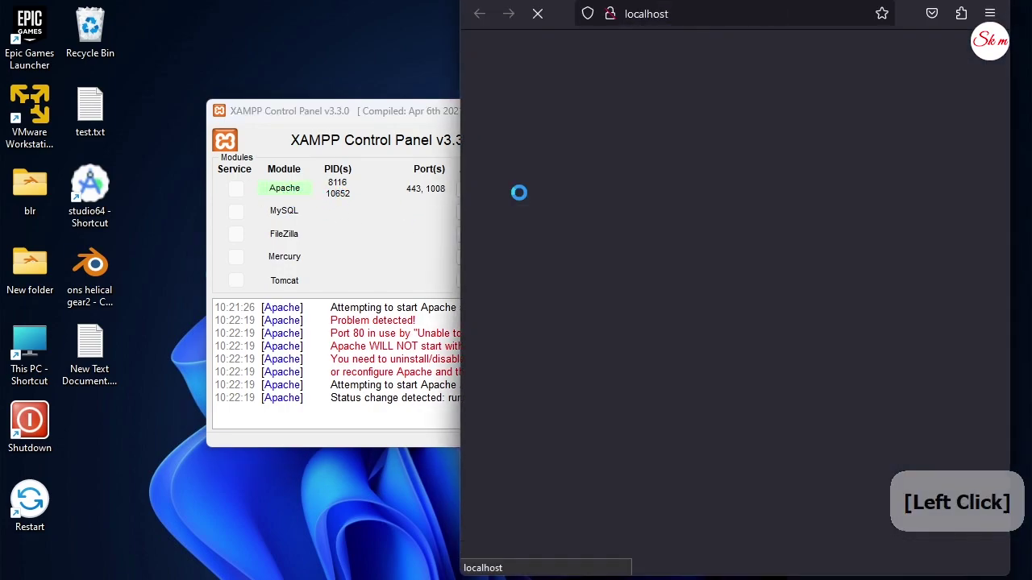
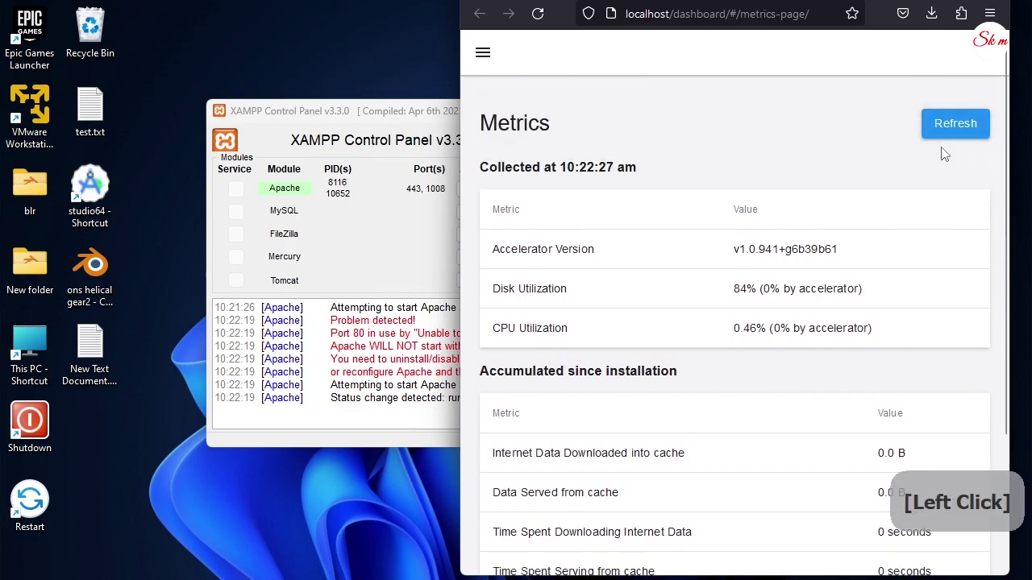
left_click(955, 528)
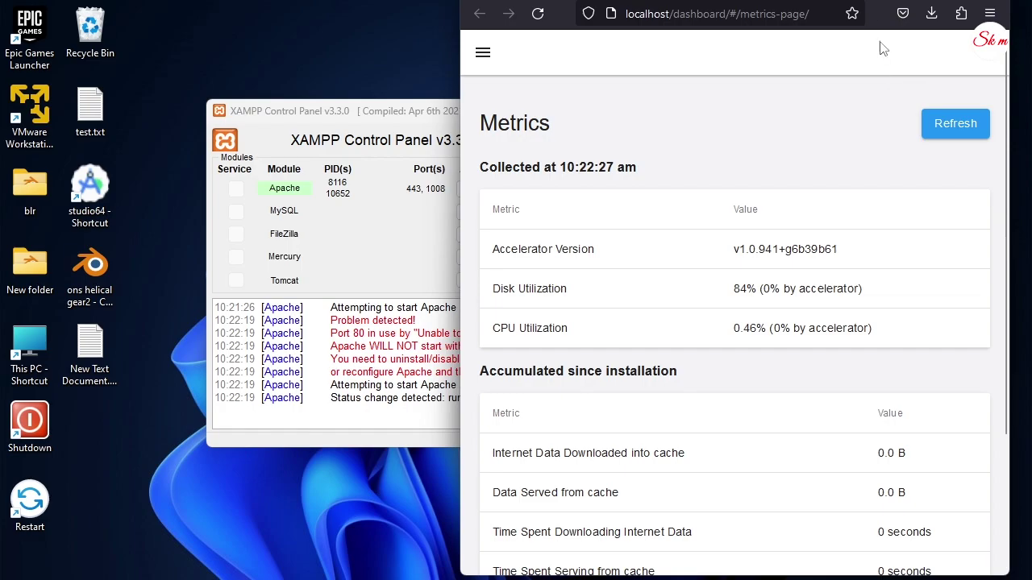
left_click(886, 23)
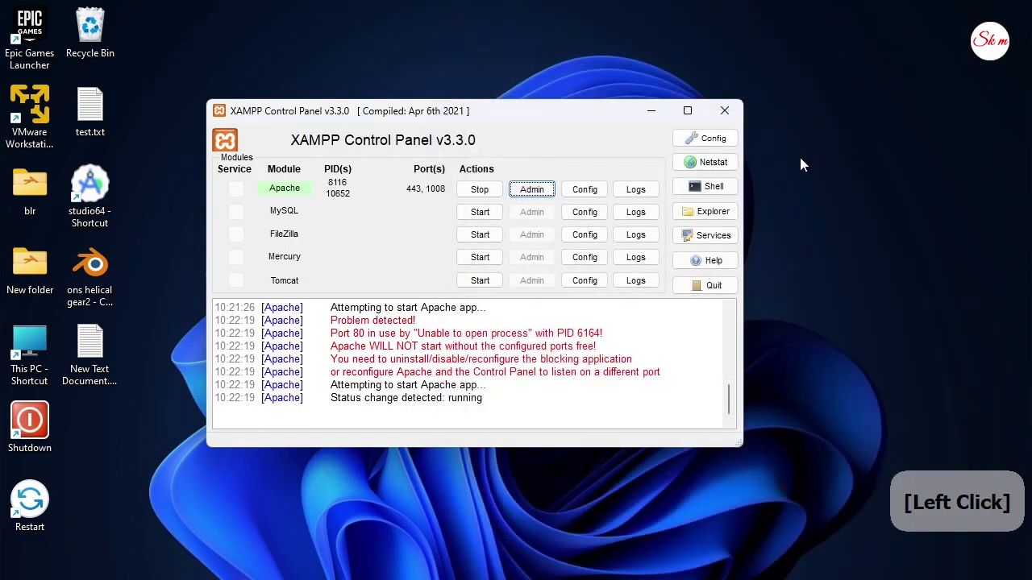